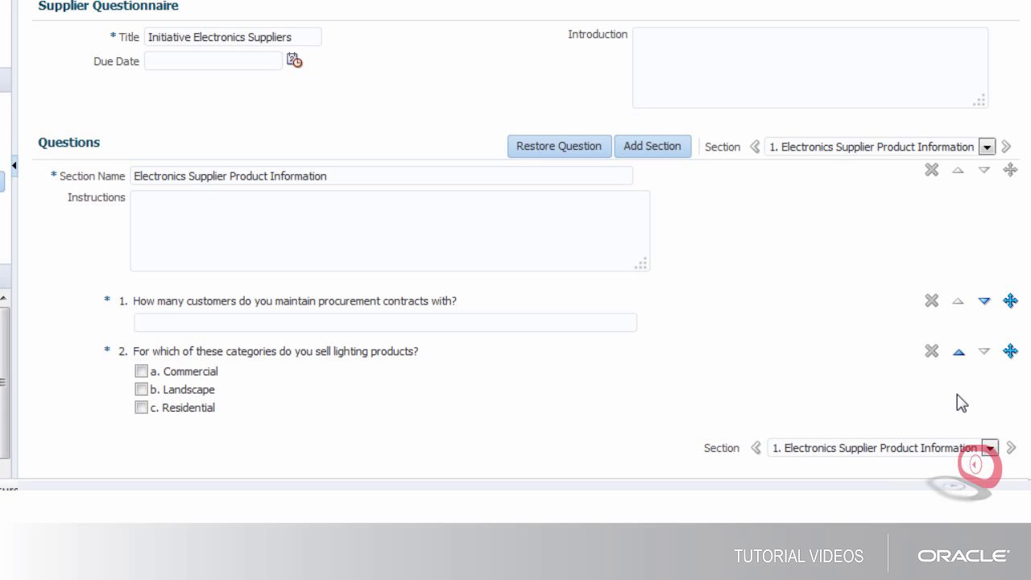
Save Initiative 6 so the customer-contracts question stays first in the questionnaire
double_click(971, 418)
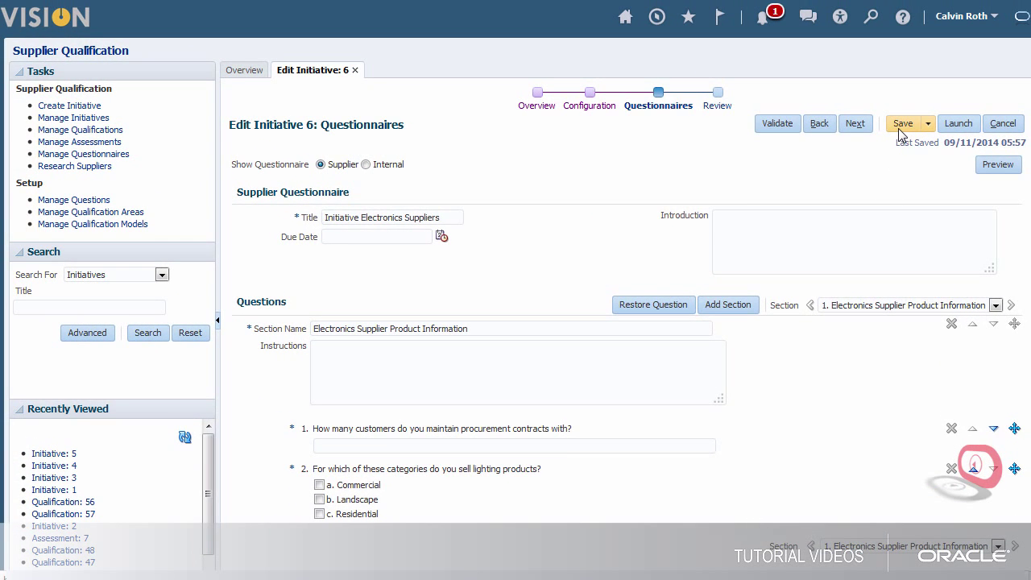